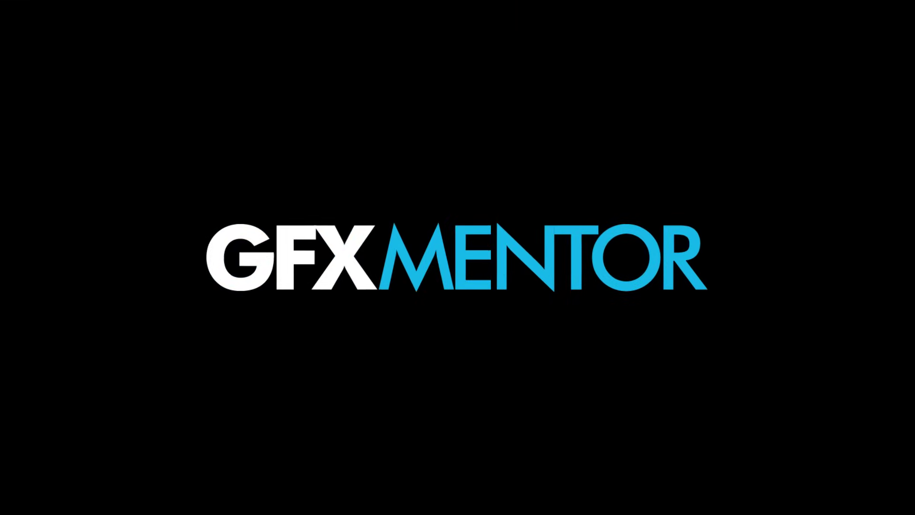
- Return the playhead to the start of the Tourist Crossing The Street clip
left_click_drag(427, 400, 602, 120)
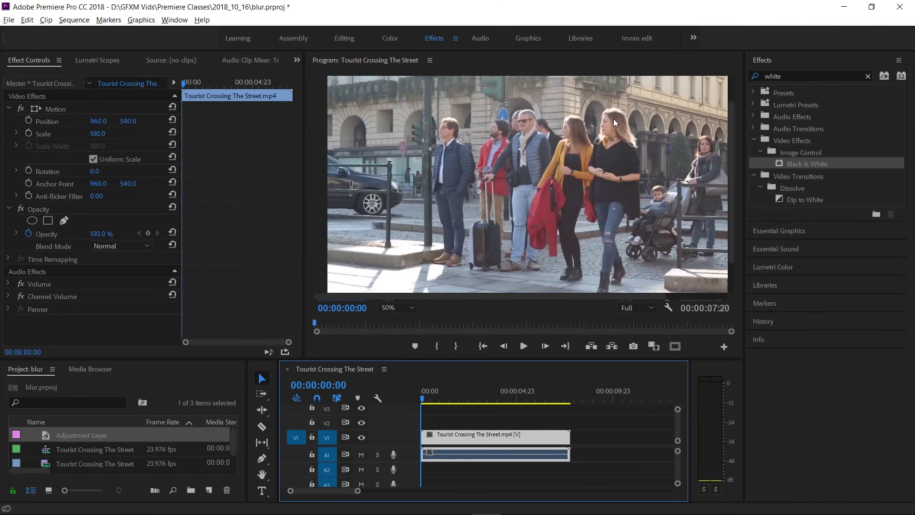
- Preview the street clip with playback, then rewind to its first frame
key("space")
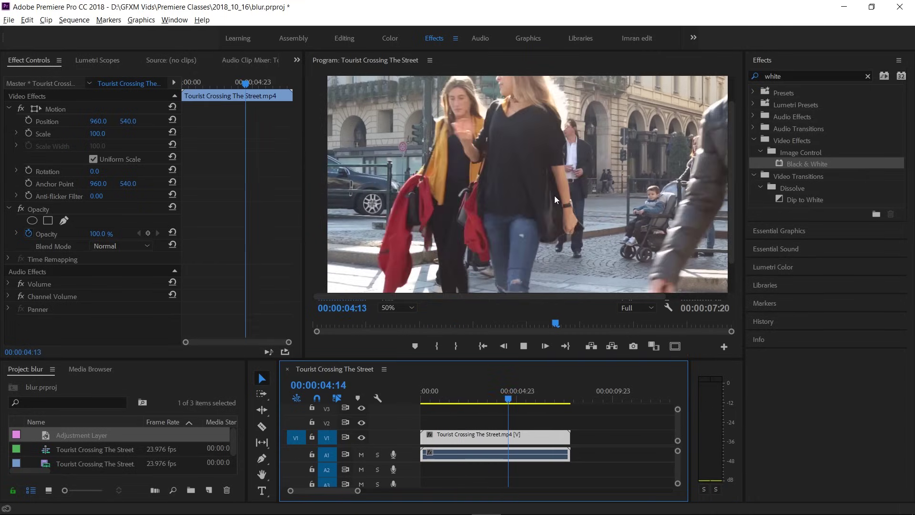
key("space")
left_click_drag(516, 400, 869, 78)
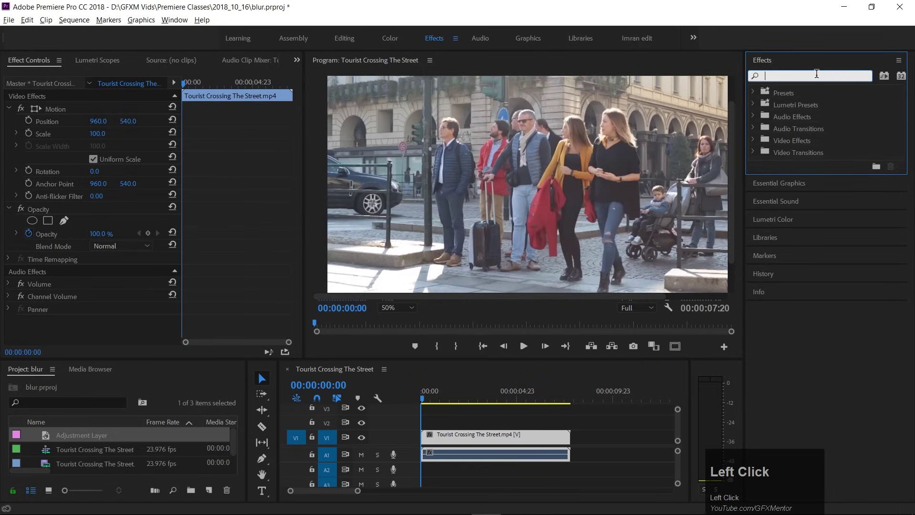
- Search 'blur', apply Gaussian Blur with an elliptical mask over the woman's face, Blurriness 70
type("blur")
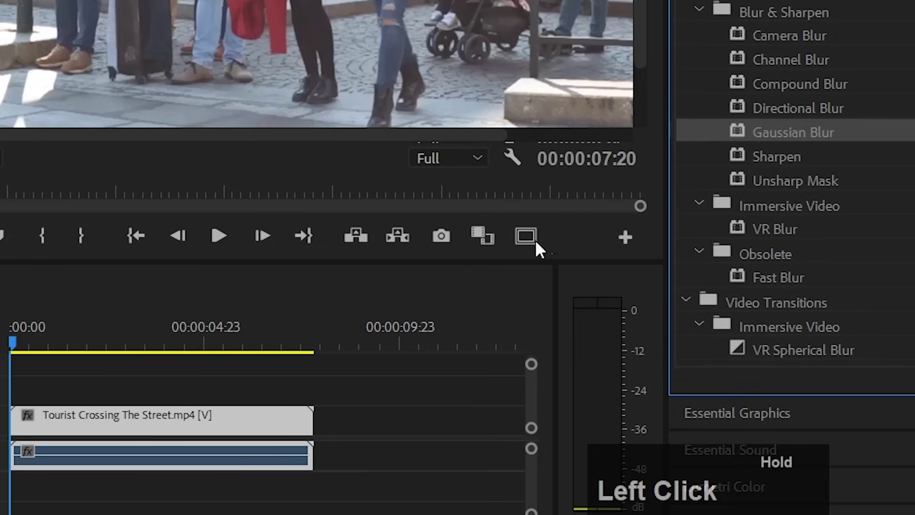
left_click(111, 423)
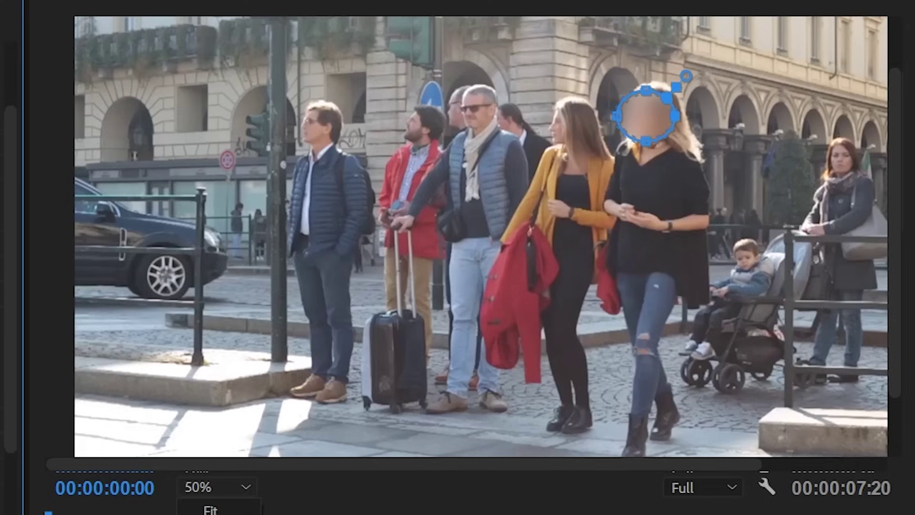
- Reposition the face mask and soften its edge with Mask Feather 16
left_click_drag(687, 131, 610, 432)
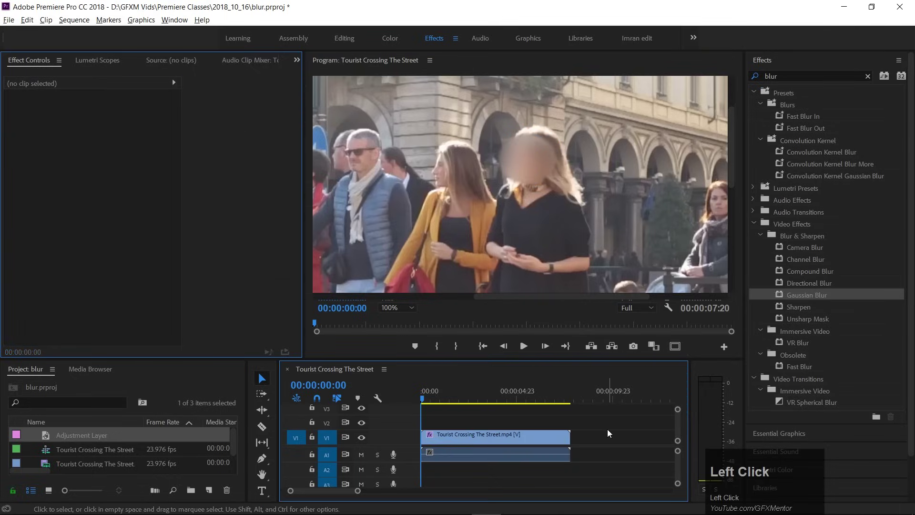
left_click_drag(477, 400, 595, 423)
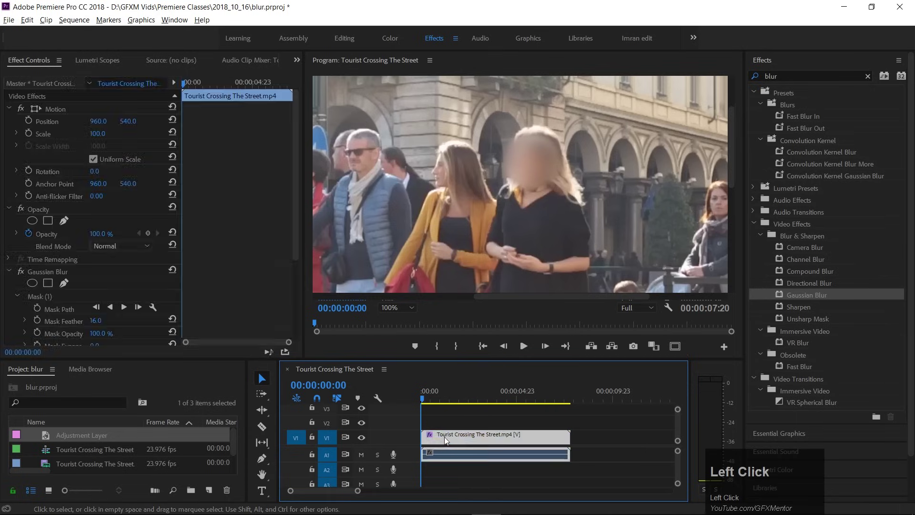
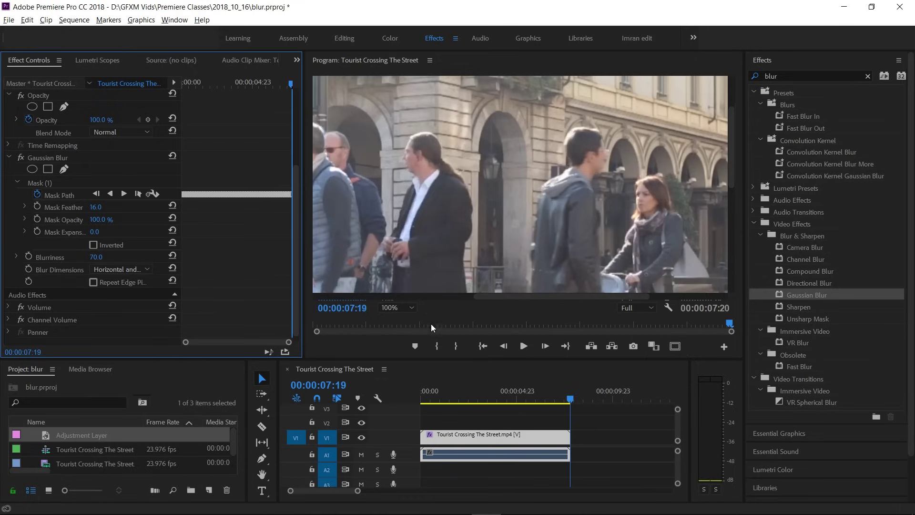
- Scrub through the tracked blur and step to the clip's final frame to verify it
left_click_drag(408, 308, 576, 410)
key("space")
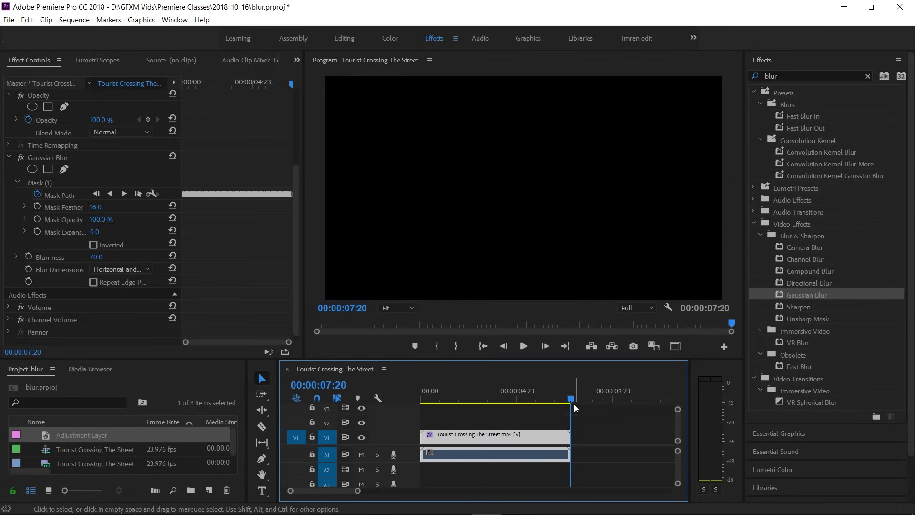
- Rewind to the start and delete the Gaussian Blur effect from the street clip
left_click_drag(567, 401, 451, 397)
left_click_drag(456, 402, 175, 183)
left_click(39, 159)
key("Delete")
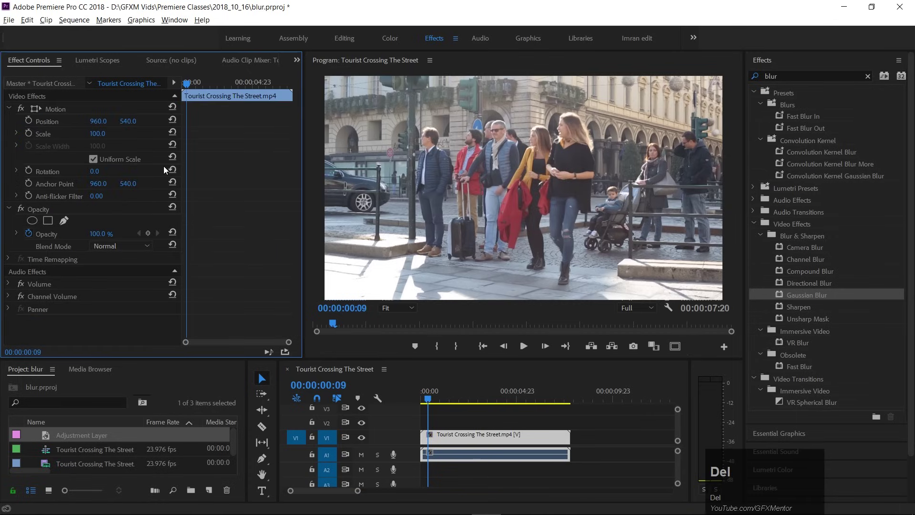
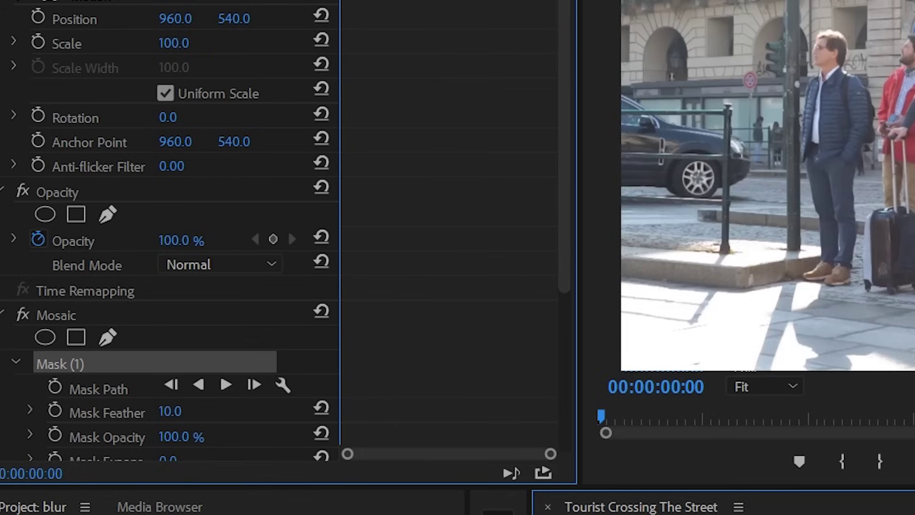
- Fit the Mosaic effect's elliptical mask over the woman's face at the first frame
left_click_drag(304, 365, 125, 307)
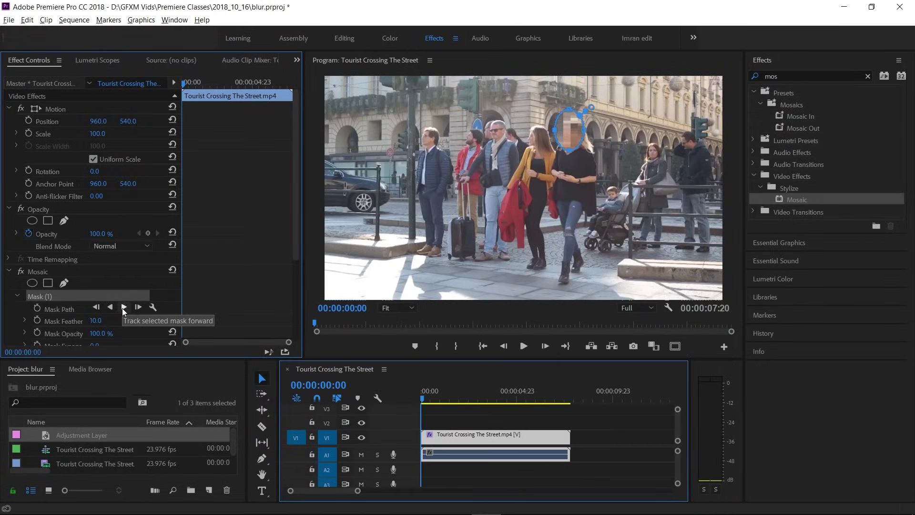
- Track the Mosaic mask forward, then play back to confirm it follows her face
left_click(126, 311)
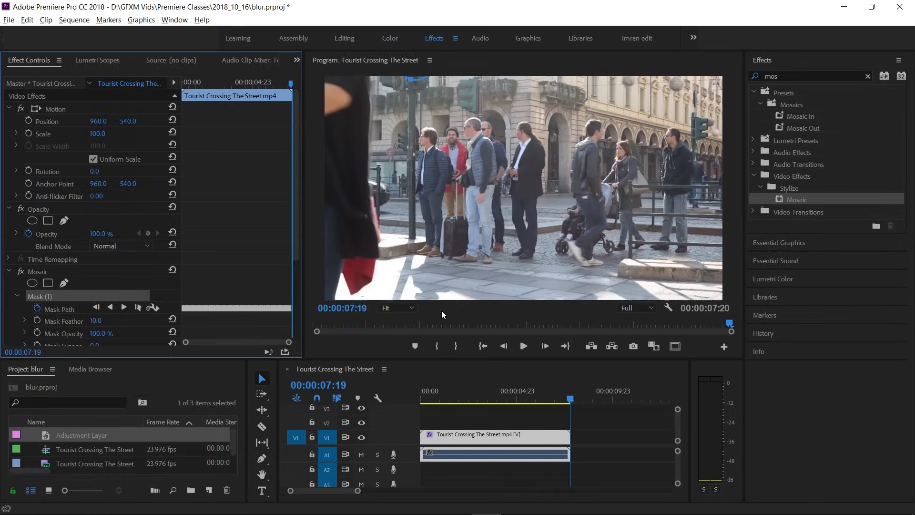
left_click_drag(502, 394, 593, 392)
key("space")
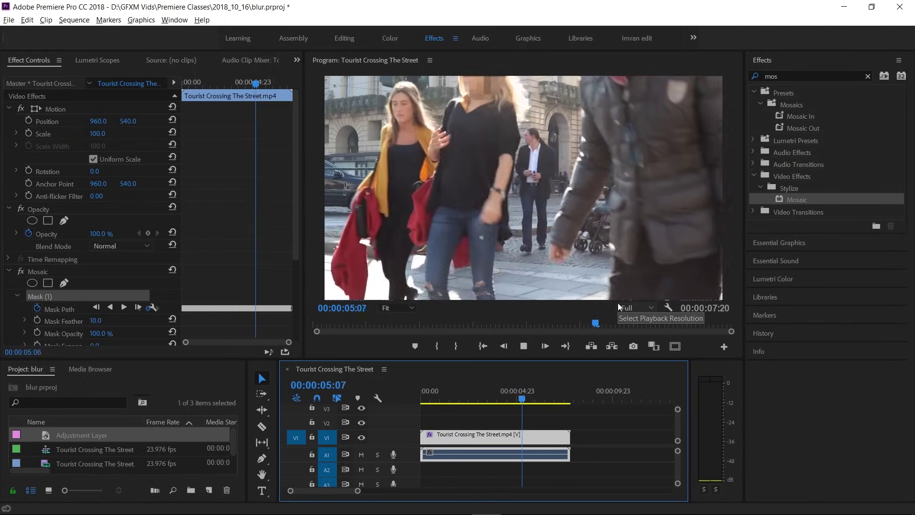
left_click_drag(557, 401, 411, 398)
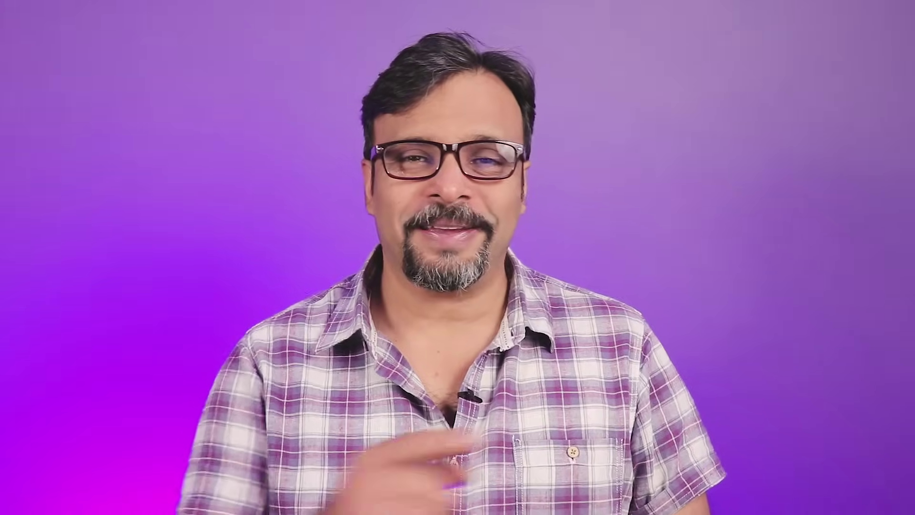